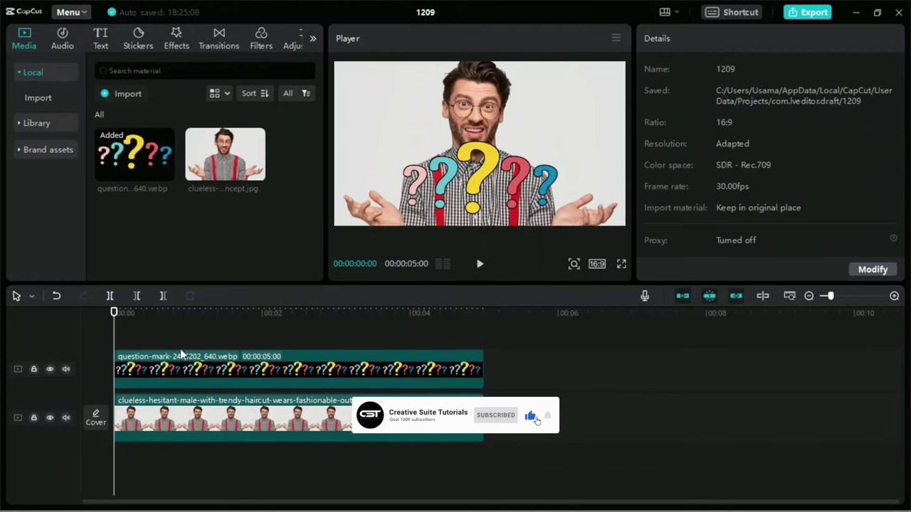
# Step: Unhide the question-mark overlay track so it shows above the portrait photo
pyautogui.click(105, 367)
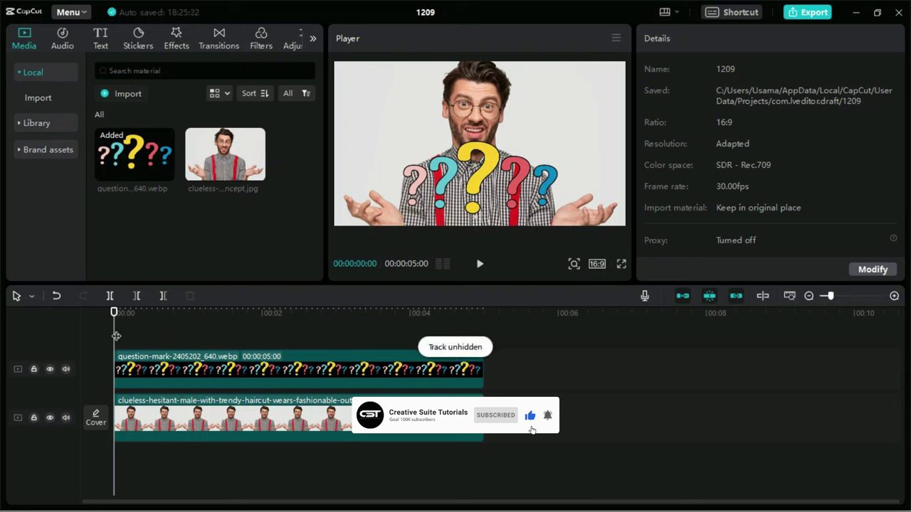
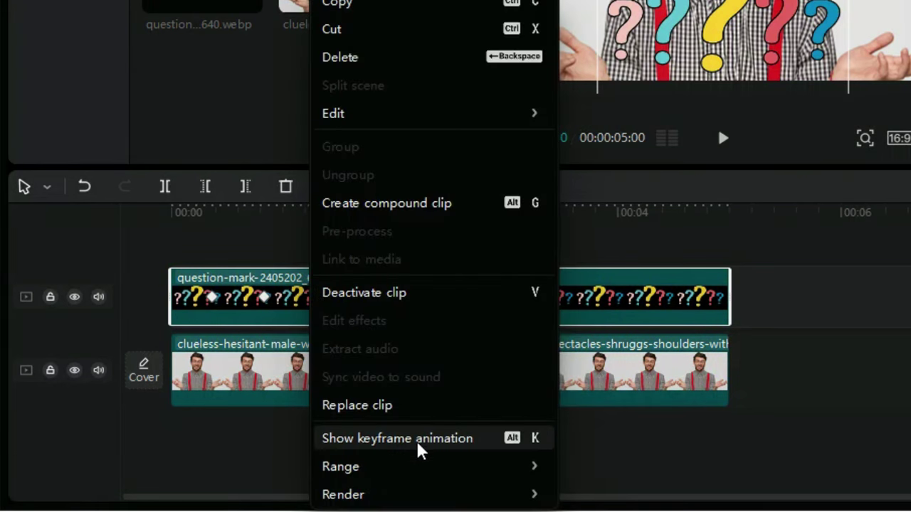
# Step: Reveal the overlay clip's per-property keyframe lanes and select its Y position keyframes
pyautogui.click(422, 451)
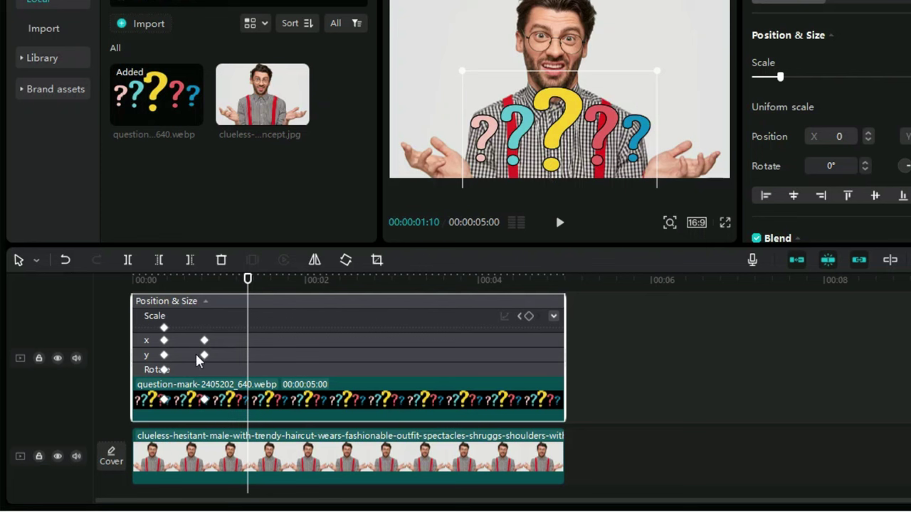
pyautogui.moveTo(186, 358); pyautogui.dragTo(237, 355)
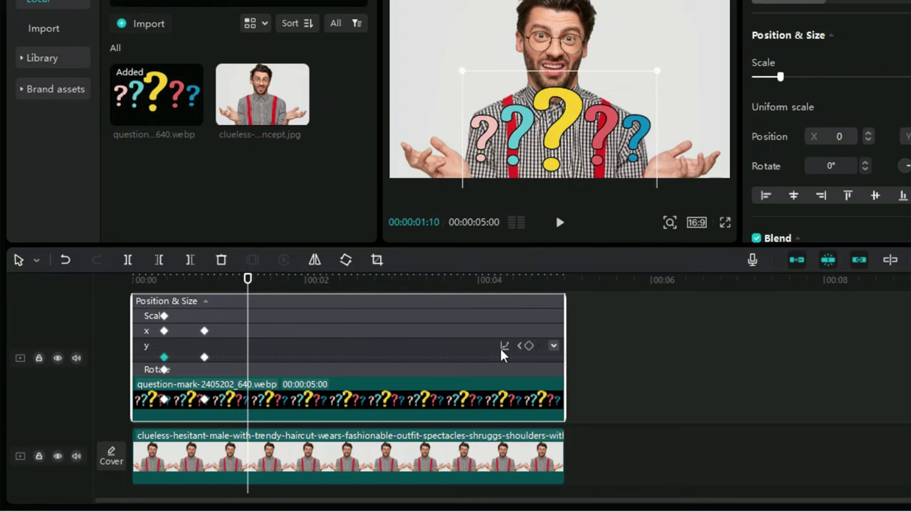
# Step: Try Ease In 2 on the Y keyframes, then apply an ease-out curve instead
pyautogui.moveTo(730, 284); pyautogui.dragTo(747, 286)
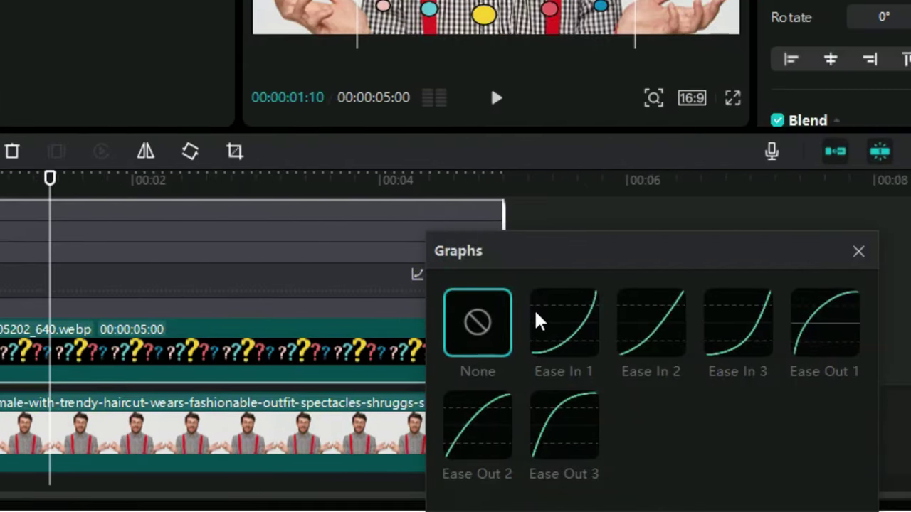
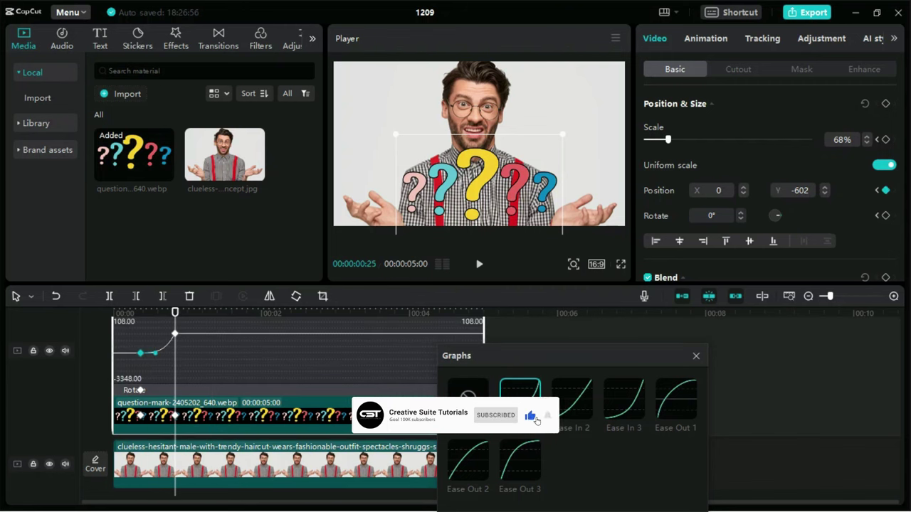
pyautogui.moveTo(566, 405); pyautogui.dragTo(599, 402)
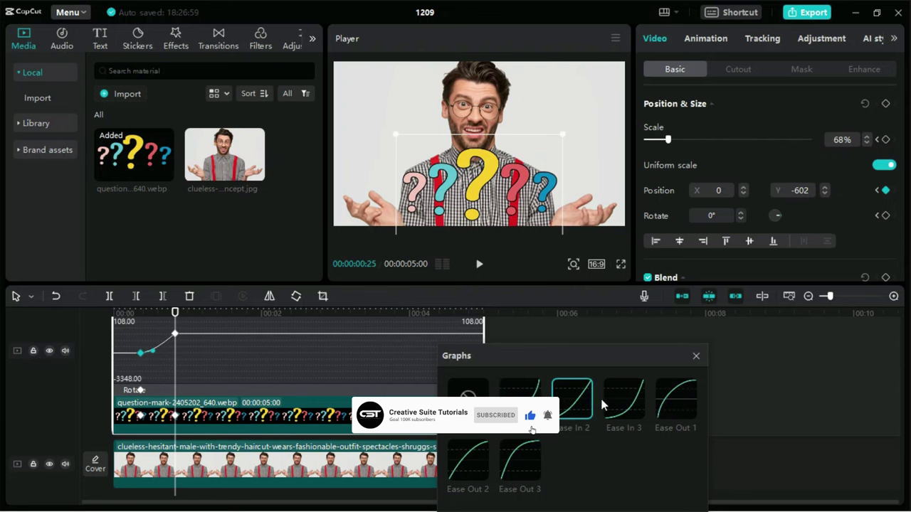
pyautogui.moveTo(671, 397); pyautogui.dragTo(671, 397)
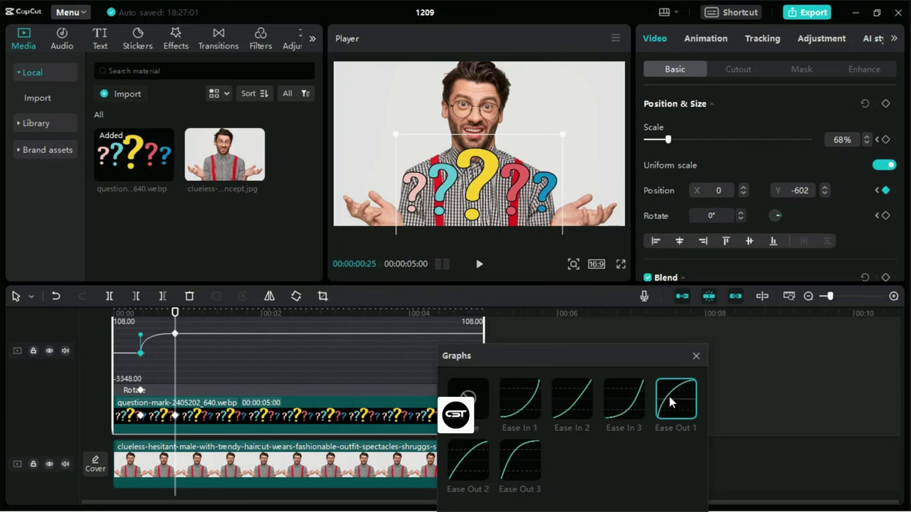